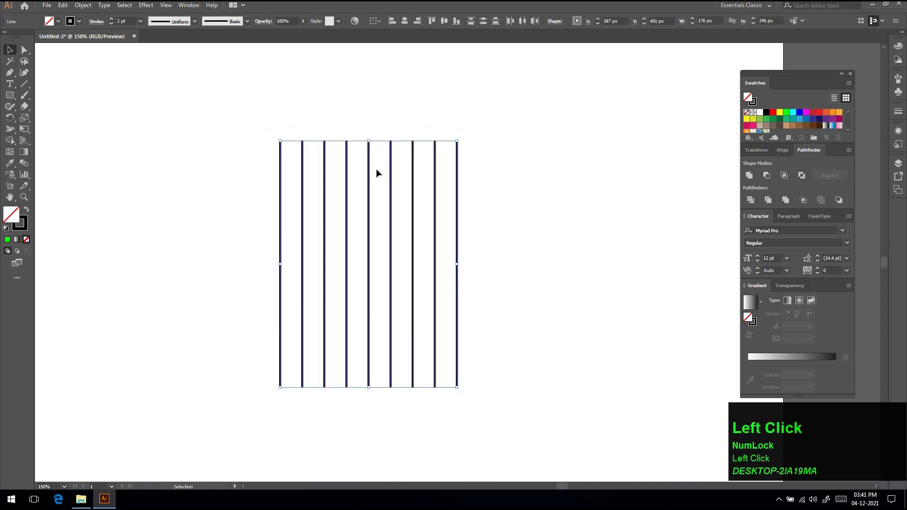
Group the nine selected vertical lines via the right-click Group command.
right_click(379, 173)
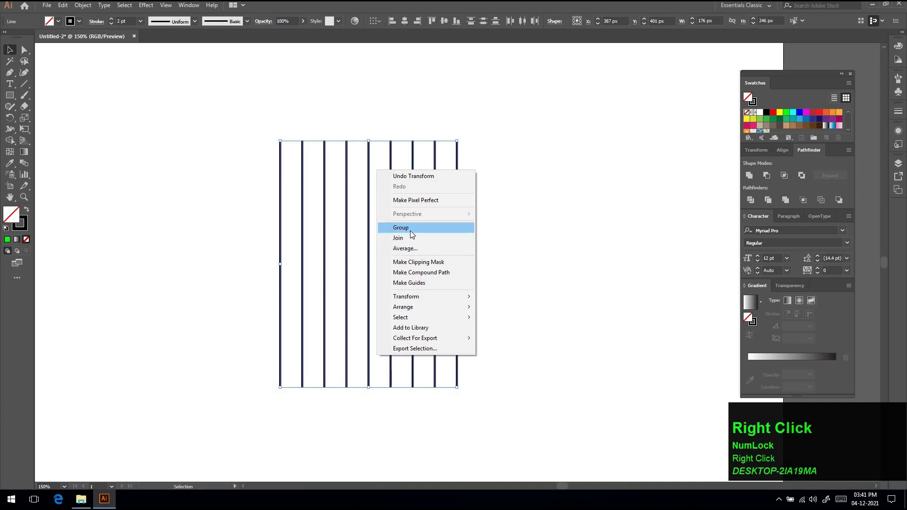
click(413, 232)
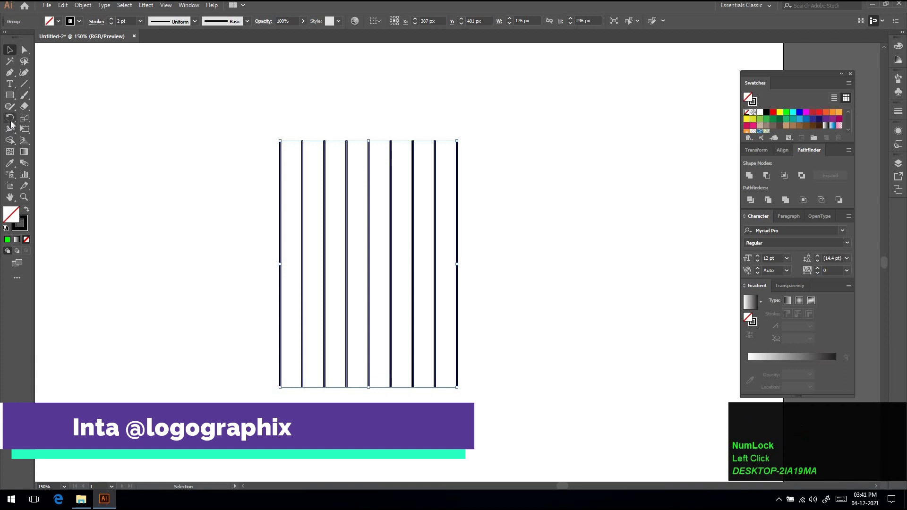
Bring up the Rotate dialog for the pasted line group to enter 60°.
click(13, 124)
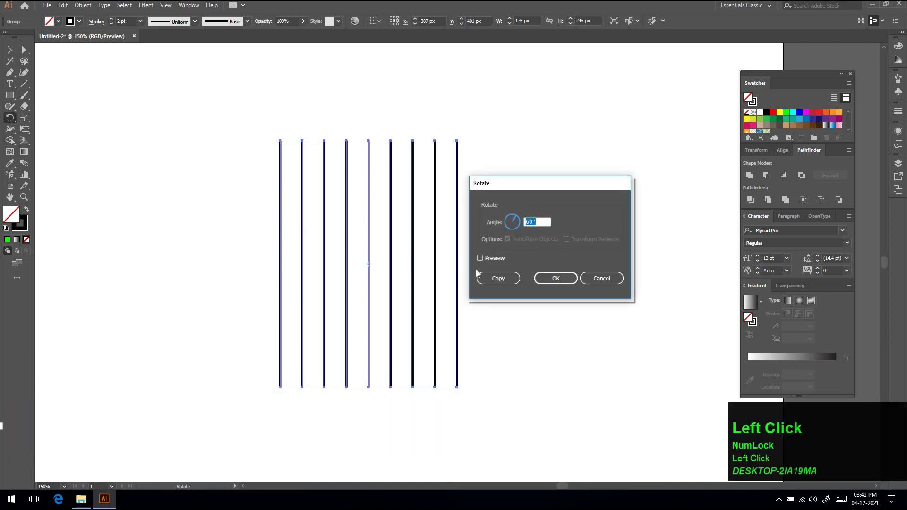
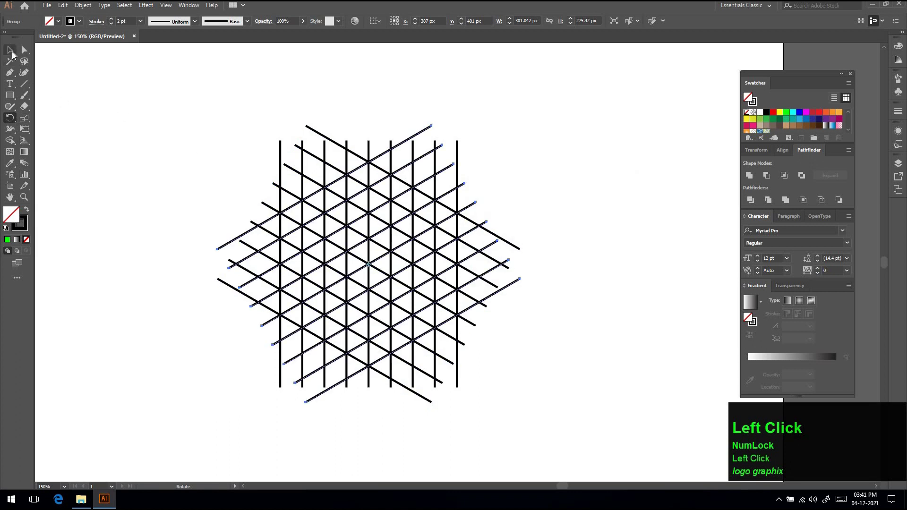
Expand all three line sets into filled outlines and Unite them into one compound path.
drag(256, 89, 80, 9)
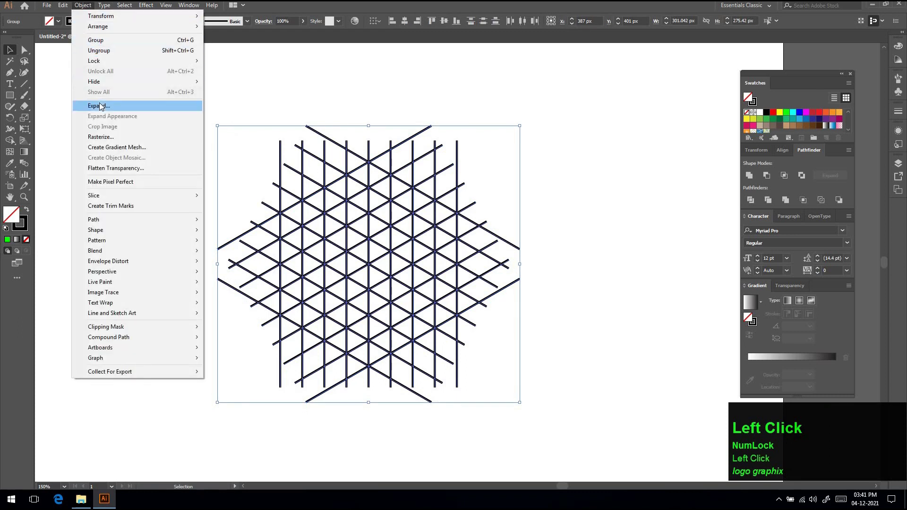
click(102, 106)
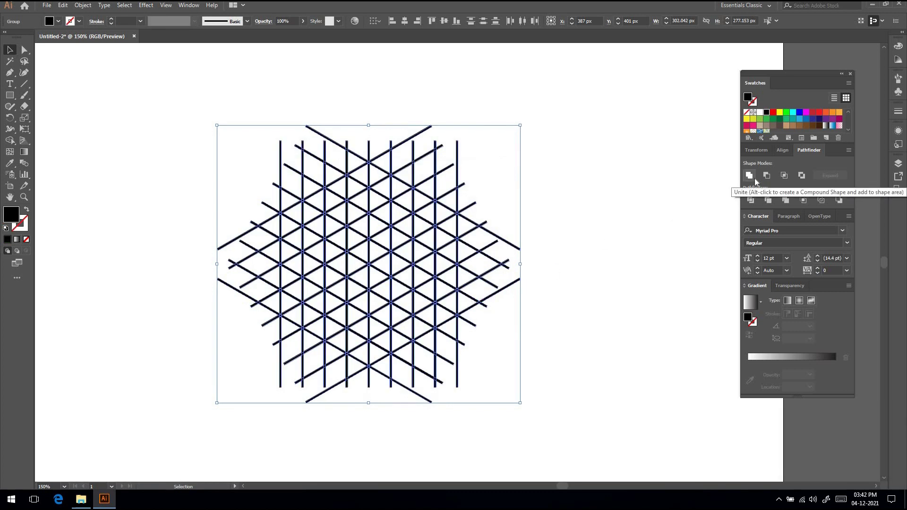
click(757, 181)
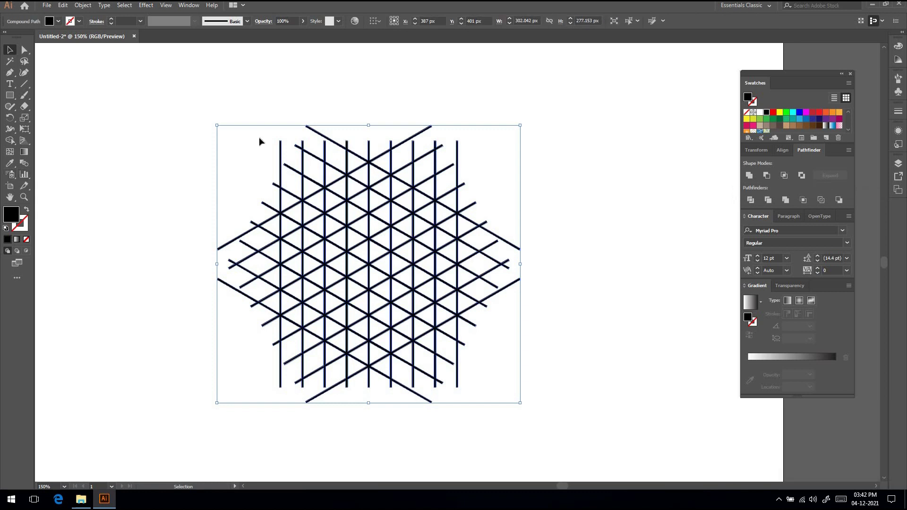
With Shape Builder and a green fill, sweep across grid triangles to form the letter P.
click(11, 142)
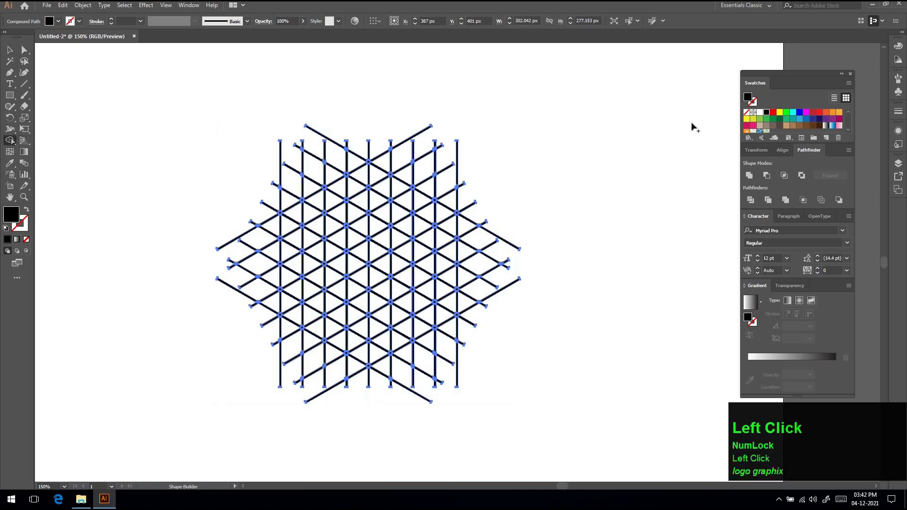
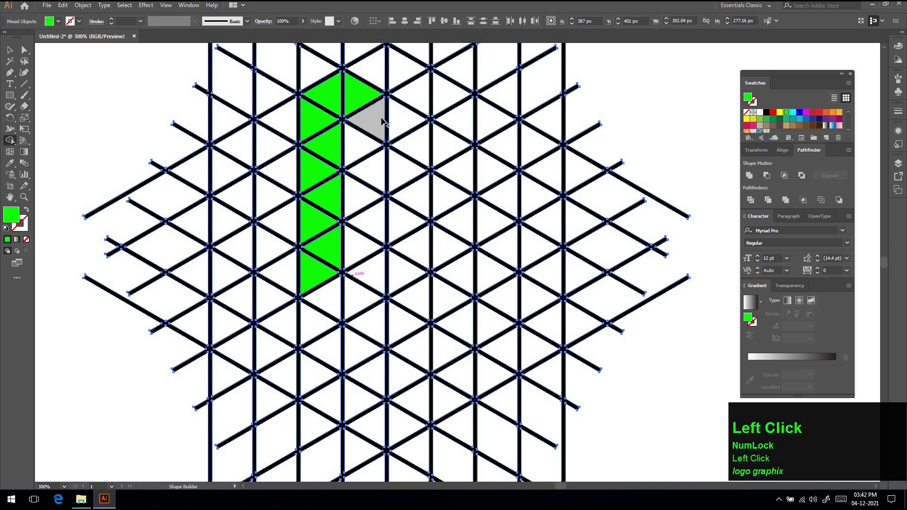
drag(407, 138, 14, 54)
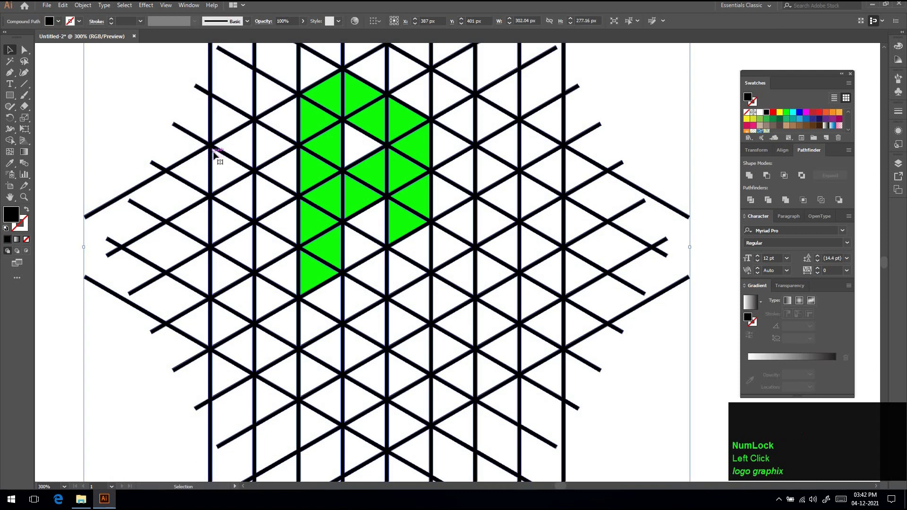
Delete the leftover grid lines and select the green triangle P to enlarge it.
key(Delete)
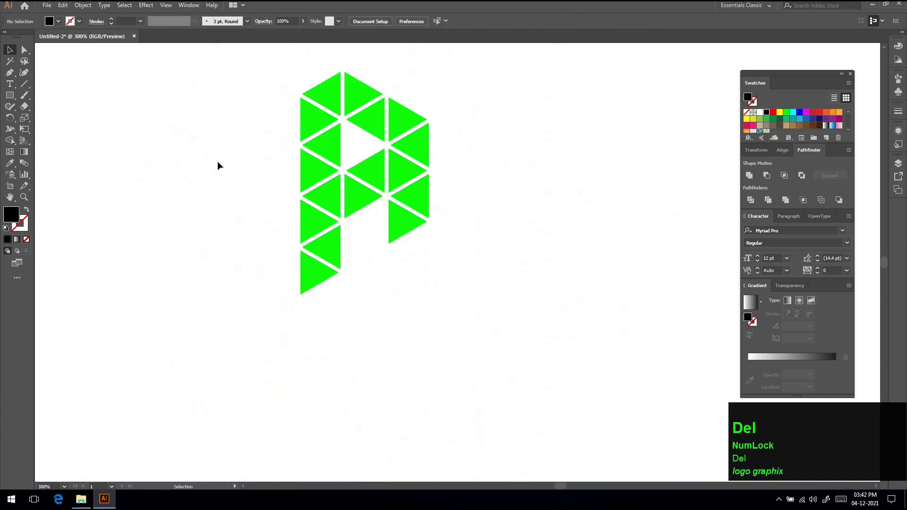
scroll(up, 3)
drag(292, 293, 277, 313)
click(283, 277)
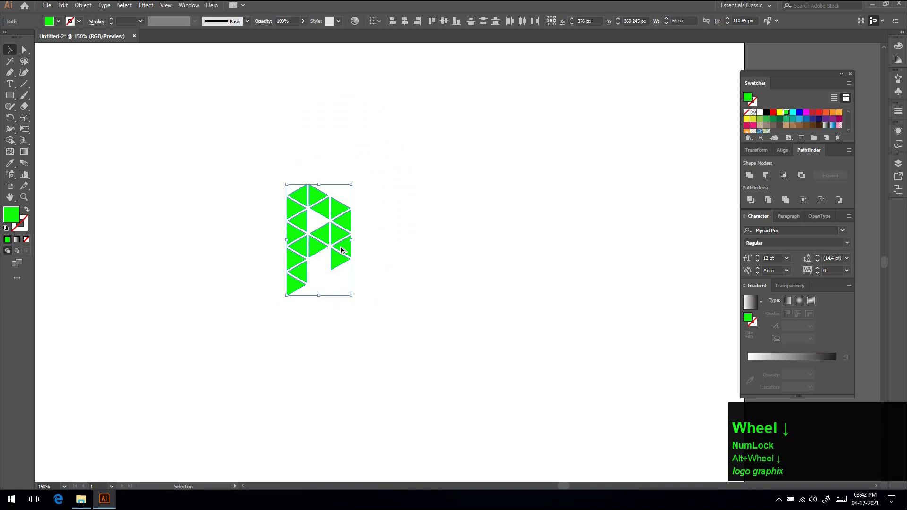
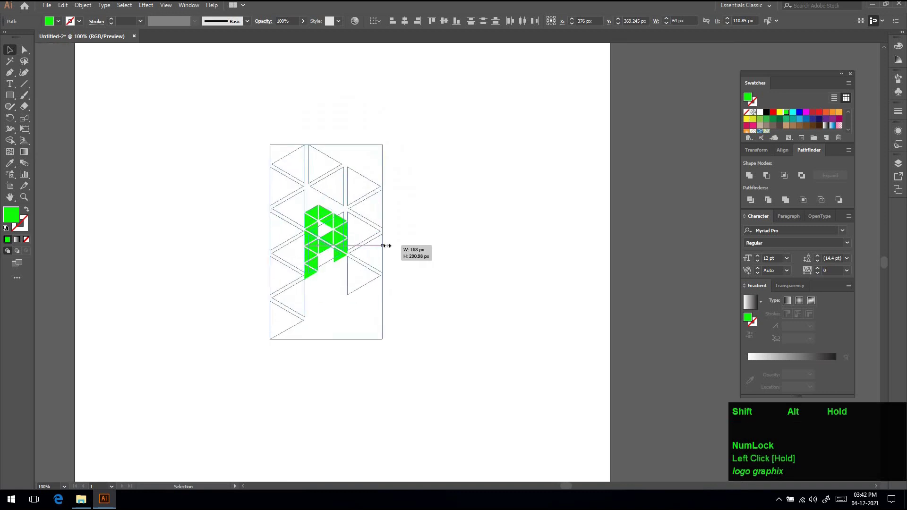
click(389, 246)
Alt-drag a second copy of the letter P beside the original.
scroll(down, 3)
drag(376, 211, 379, 202)
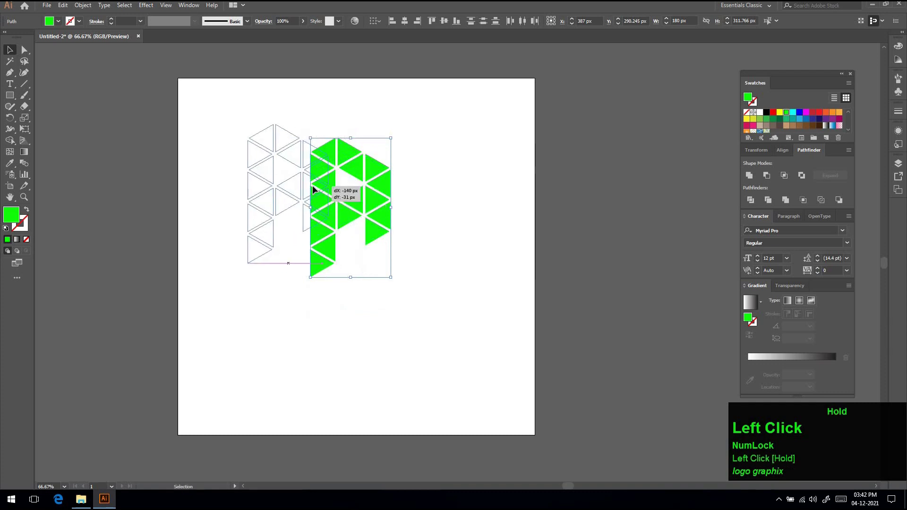